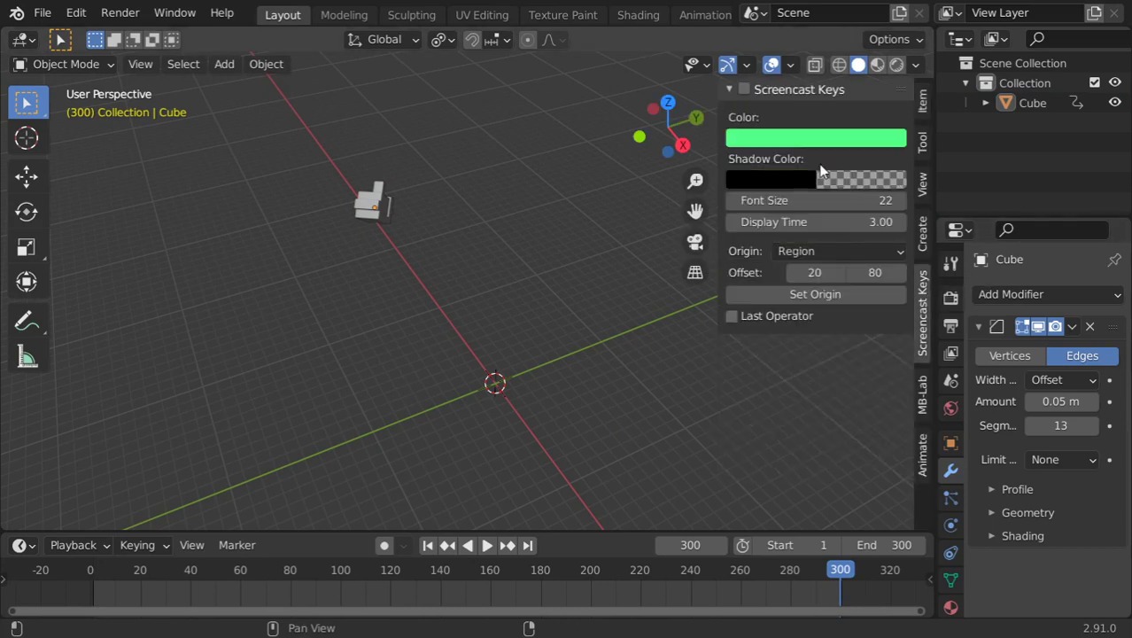
Hide the sidebar and add a camera to the scene from the Add menu.
key(n)
key(shift+a)
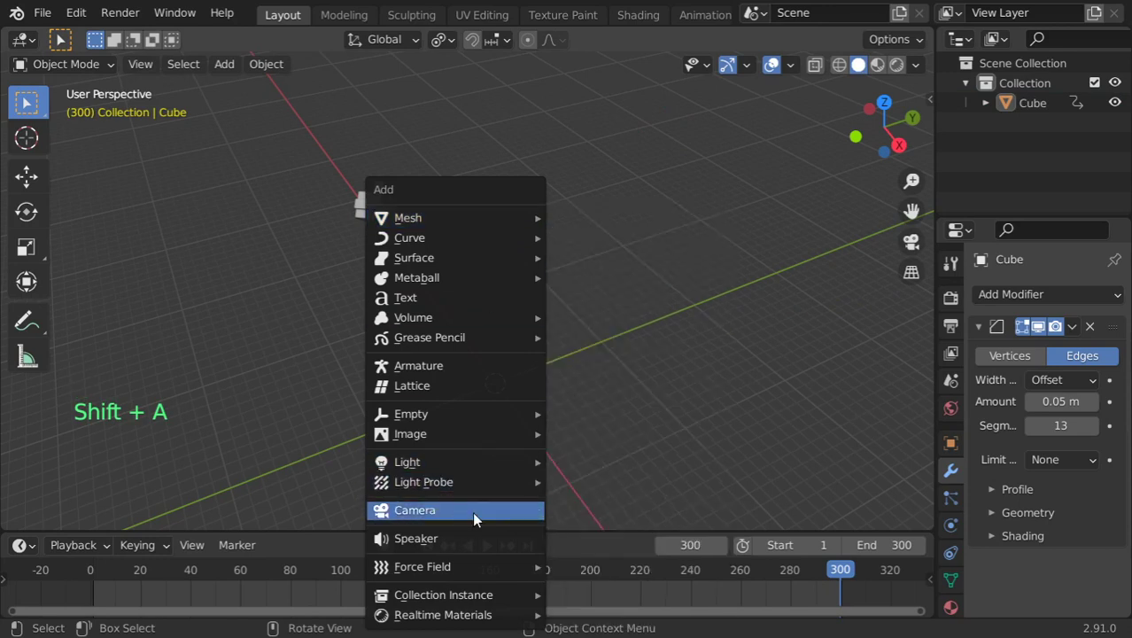
click(382, 209)
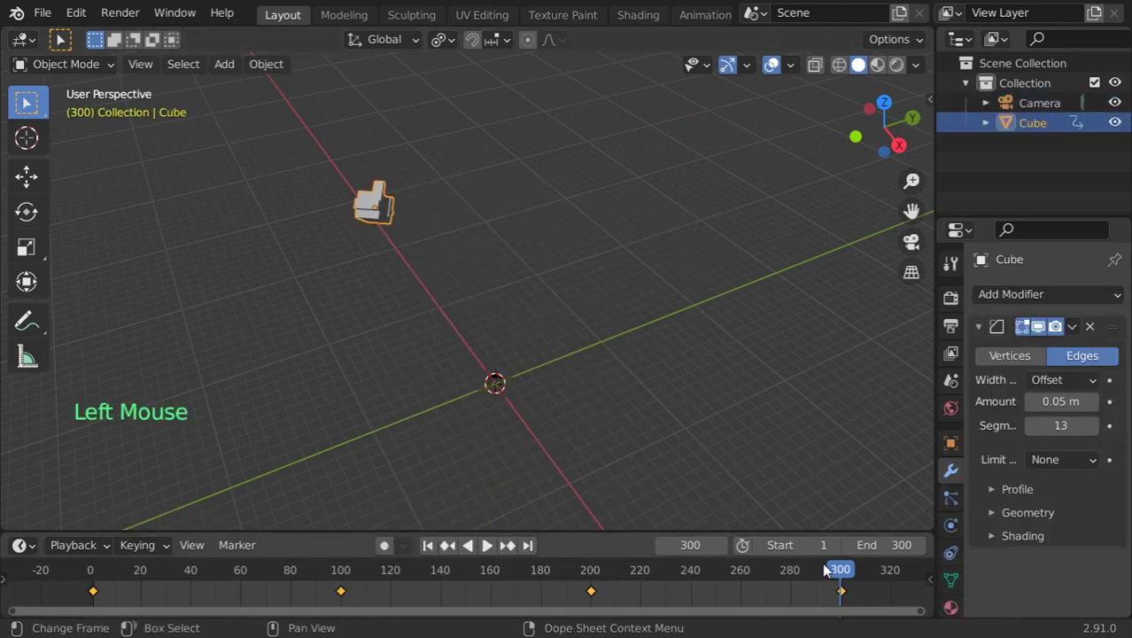
Play the cube's keyframed animation from frame 1, then stop back at frame 1.
click(833, 573)
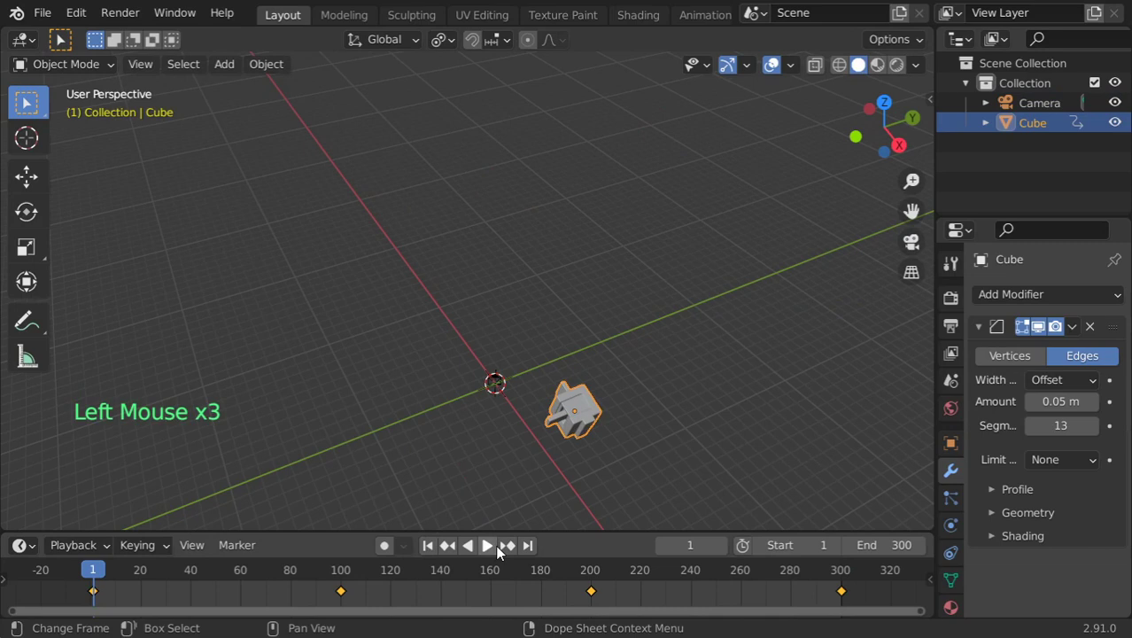
click(493, 558)
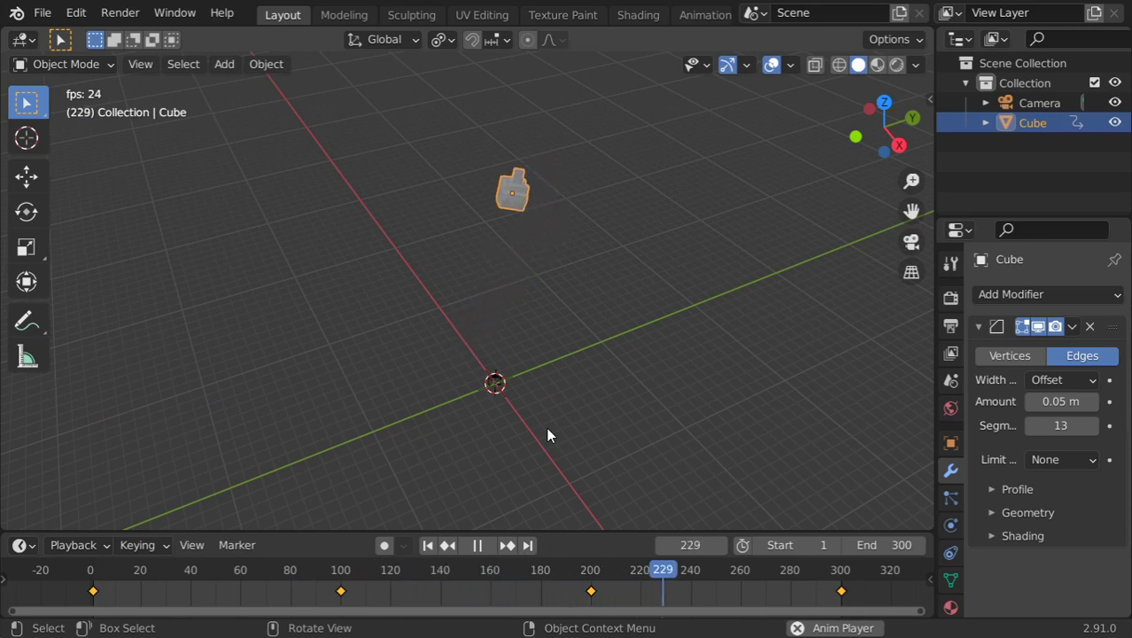
key(Escape)
Set the cube's keyframes to Linear interpolation in the timeline.
key(a)
key(t)
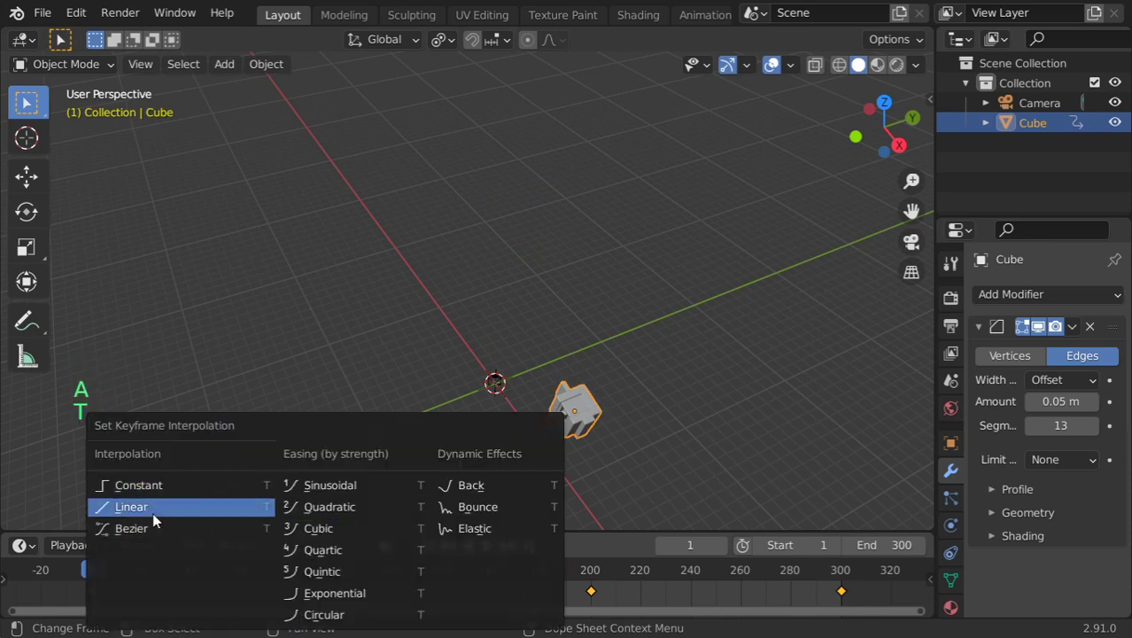
click(484, 558)
key(Escape)
Select the camera at the world origin and bring up the Add menu for empties.
middle_click(584, 404)
key(shift+a)
click(1034, 107)
scroll(up, 3)
middle_click(599, 377)
key(shift+a)
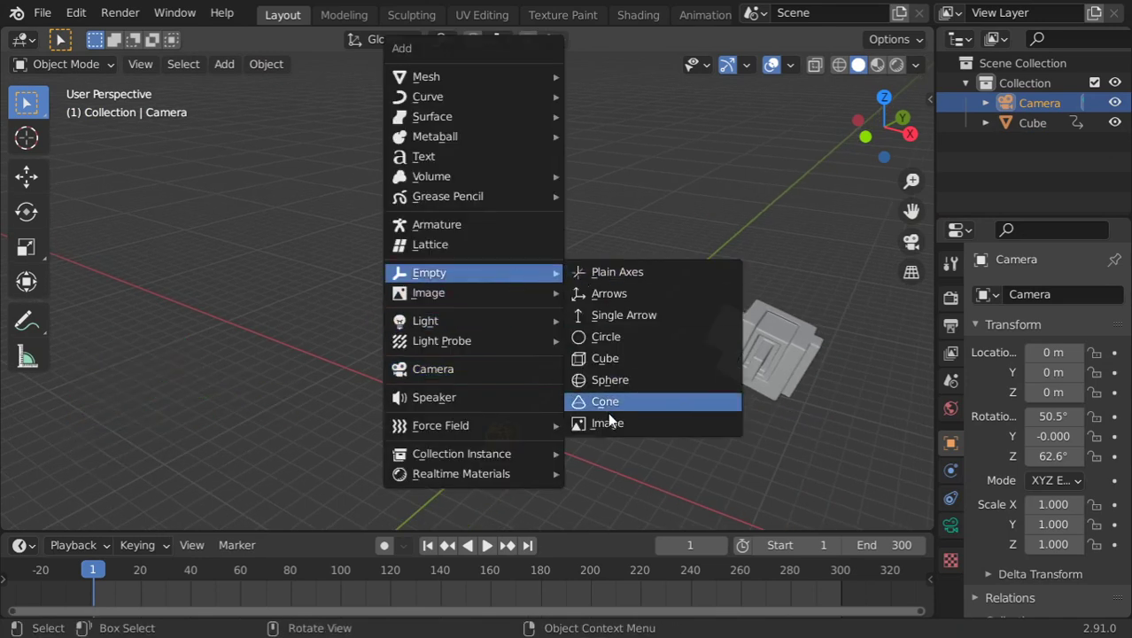
Add two empties to the scene and scale the new one.
click(832, 339)
key(shift+s)
key(shift+a)
middle_click(727, 357)
key(s)
scroll(up, 3)
middle_click(710, 339)
Give Empty.001 a Child Of constraint targeting the Cube and set its inverse.
click(959, 500)
click(1049, 305)
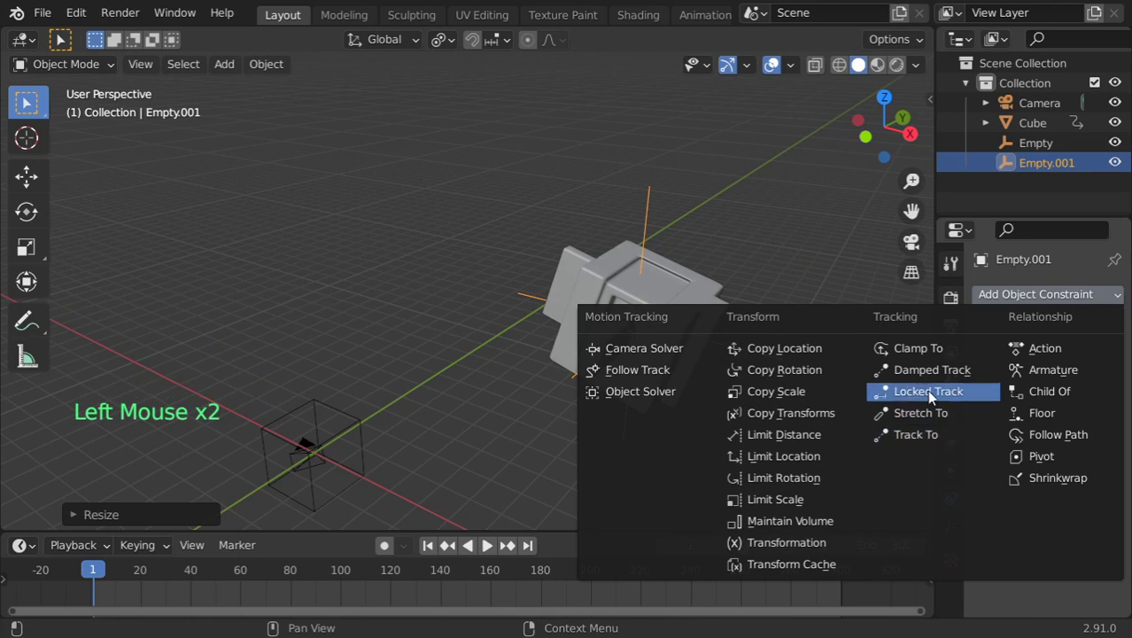
click(1097, 362)
click(1018, 483)
key(g)
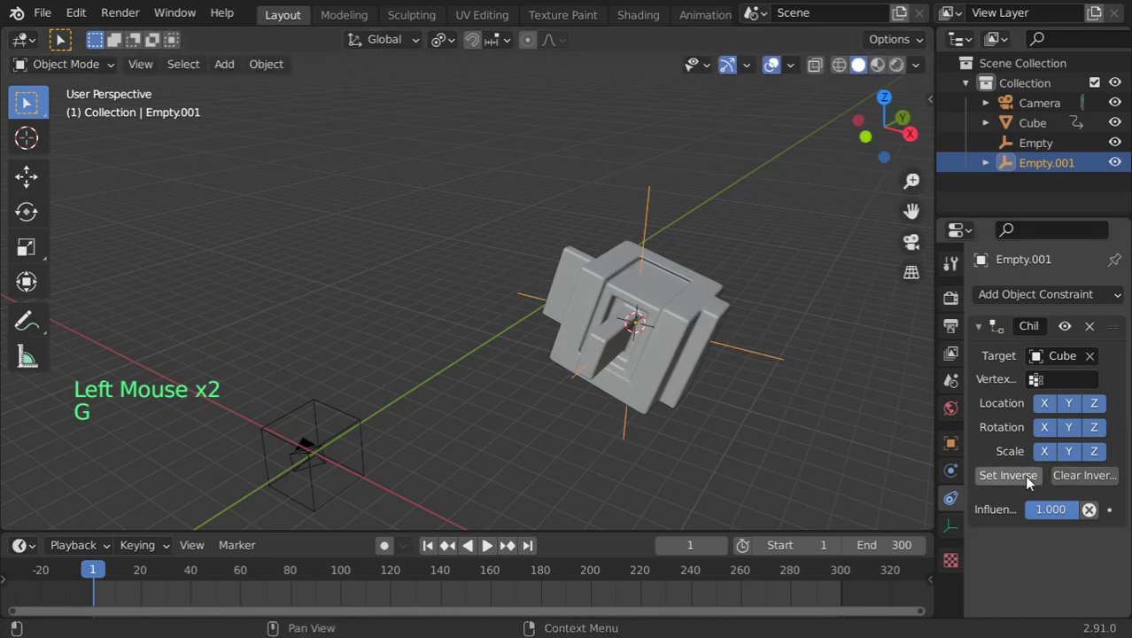
click(1021, 491)
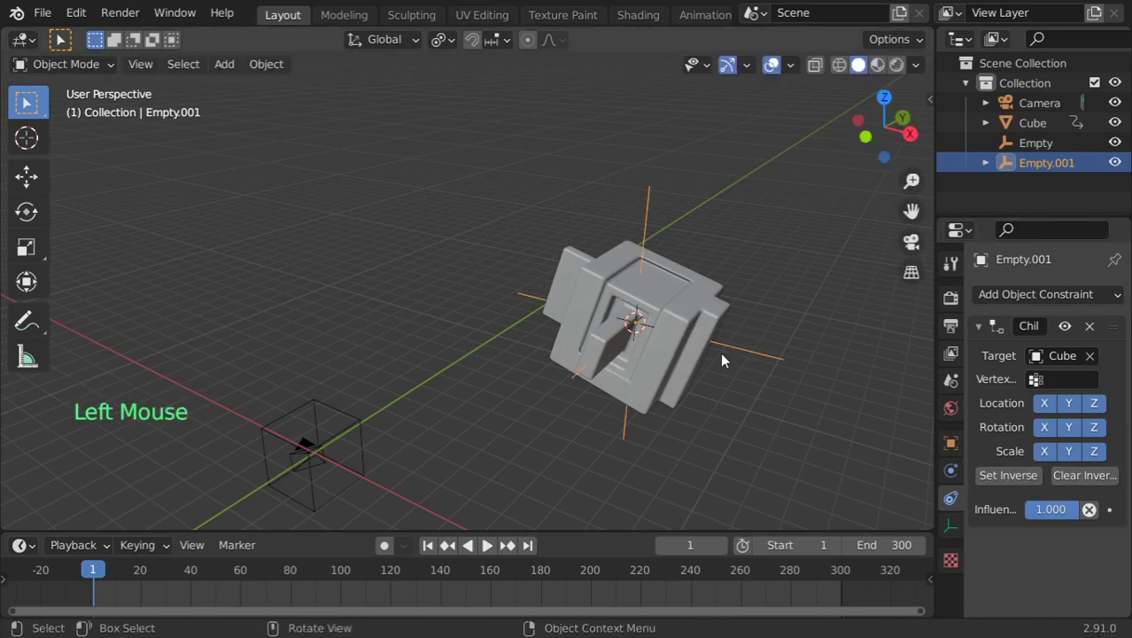
Move objects around to check the empty follows the cube, ending with the cube selected.
key(g)
click(692, 331)
key(g)
click(723, 349)
click(706, 317)
key(g)
click(746, 346)
Select the camera with Empty and add a Child Of constraint to the camera.
click(1024, 488)
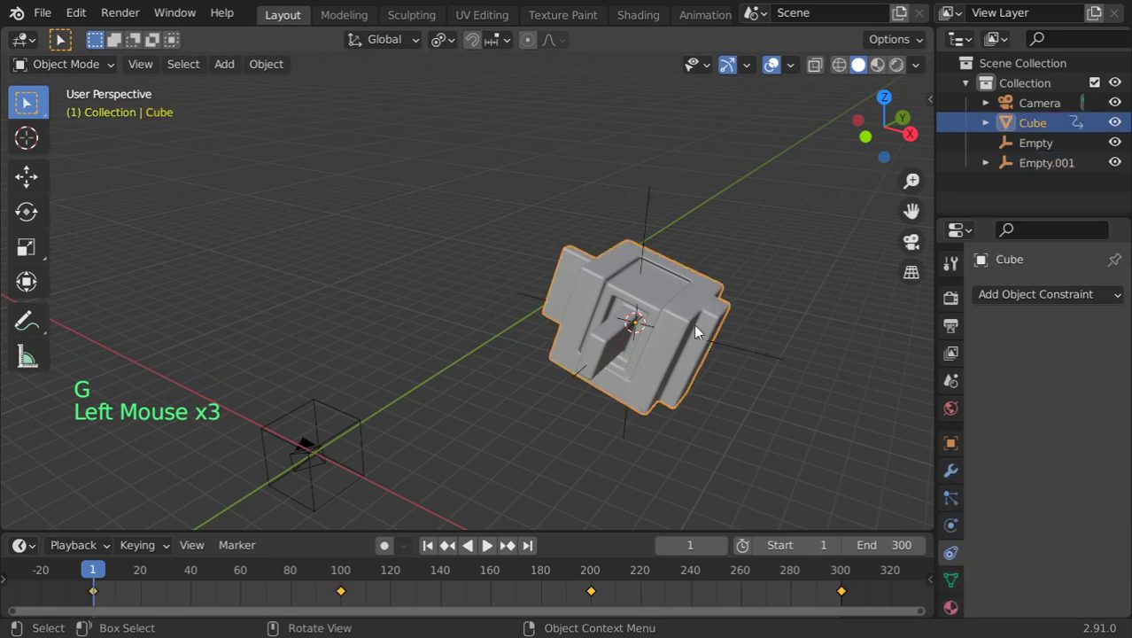
key(g)
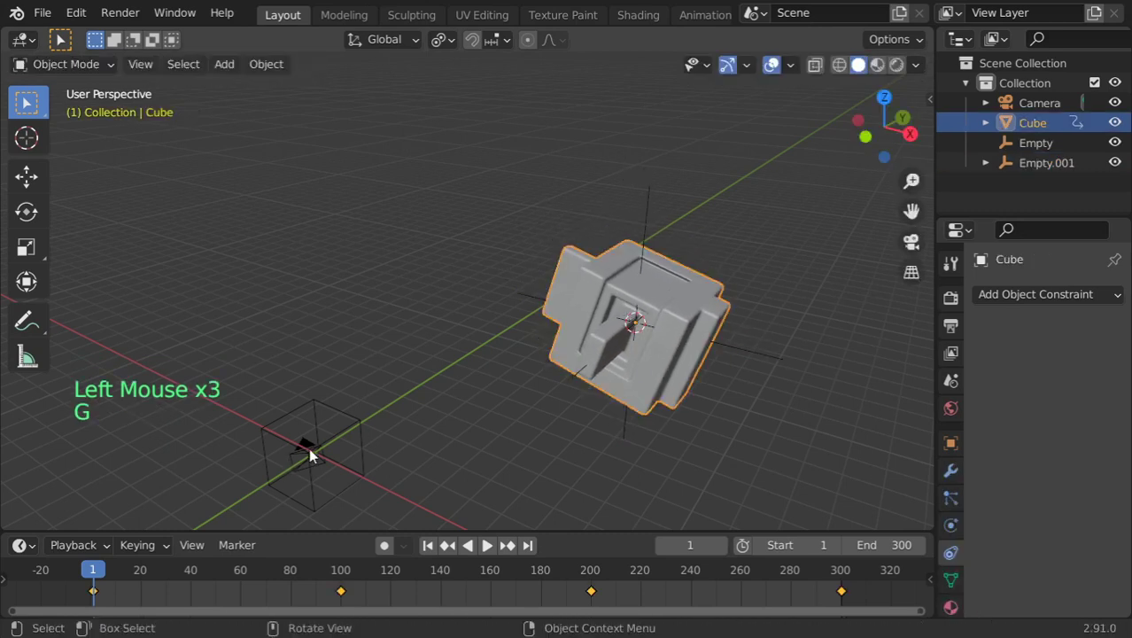
click(317, 447)
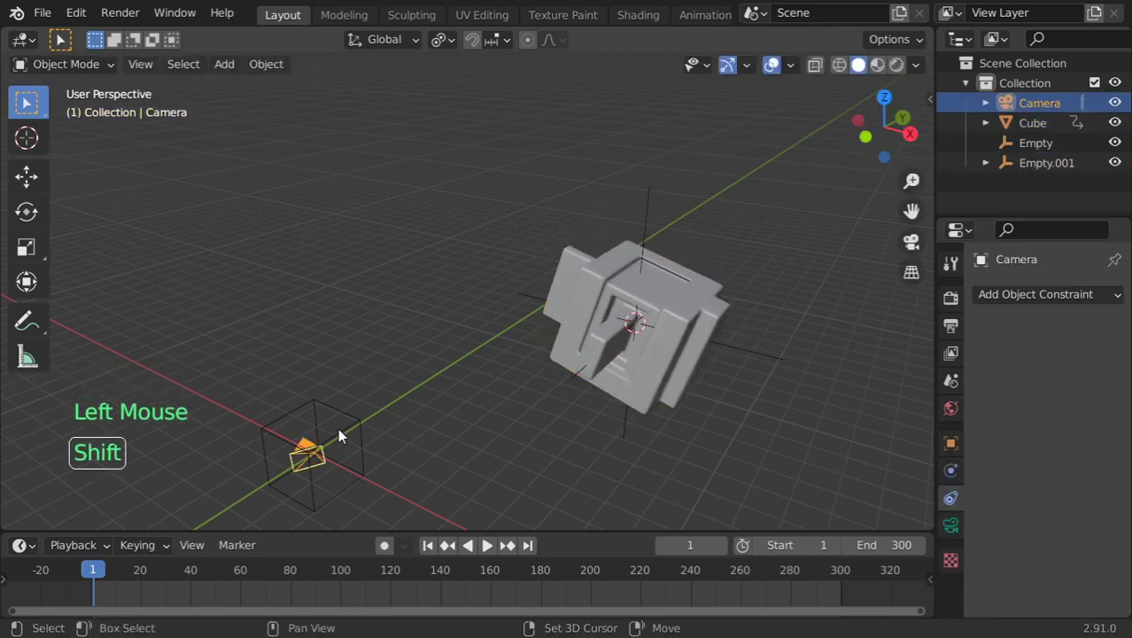
click(355, 437)
click(313, 448)
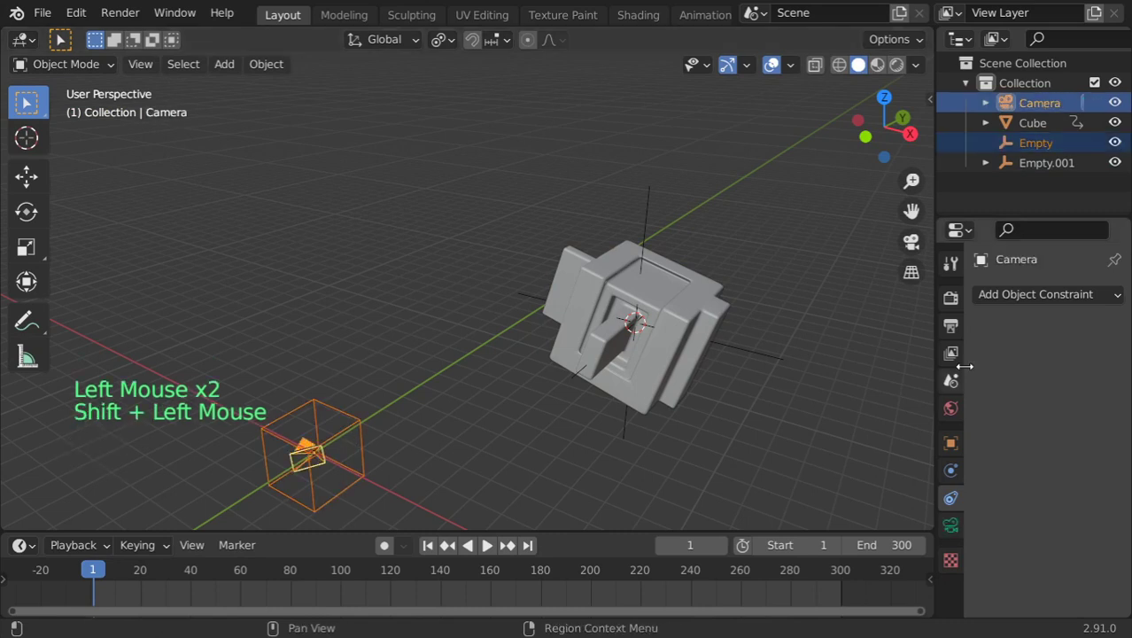
double_click(1012, 302)
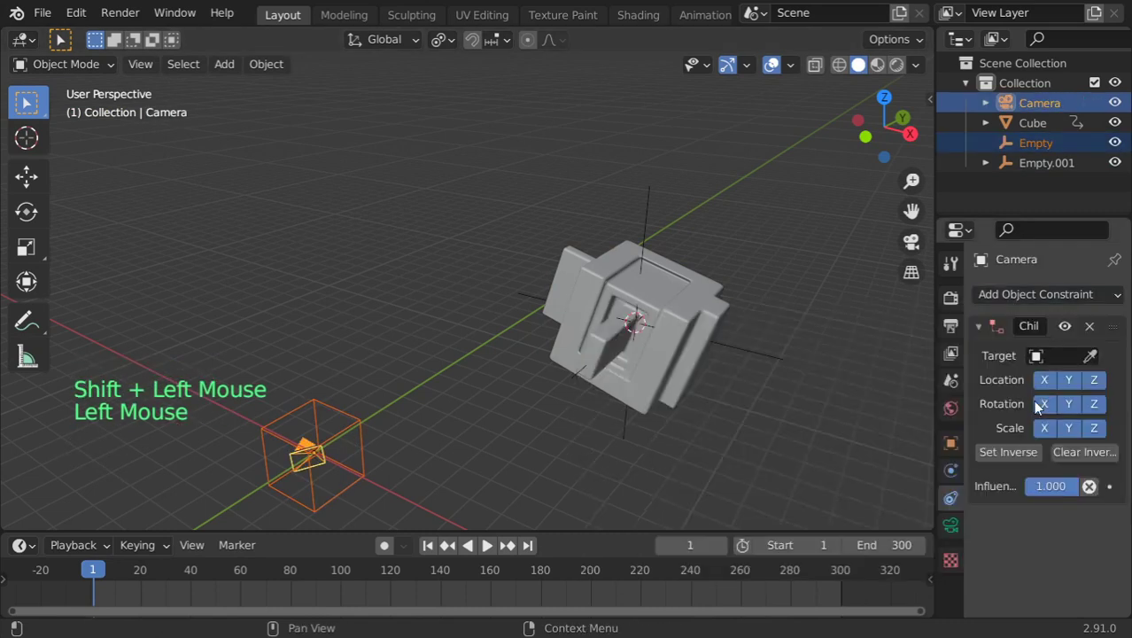
click(1098, 365)
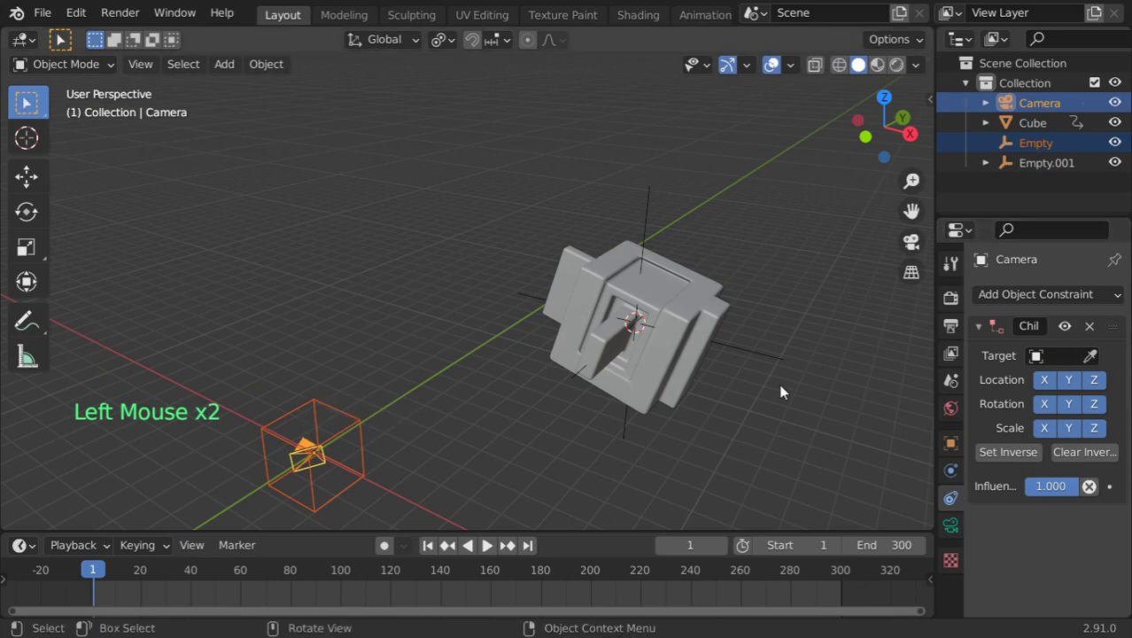
Adjust the camera's Child Of settings and test-move the objects.
click(1053, 351)
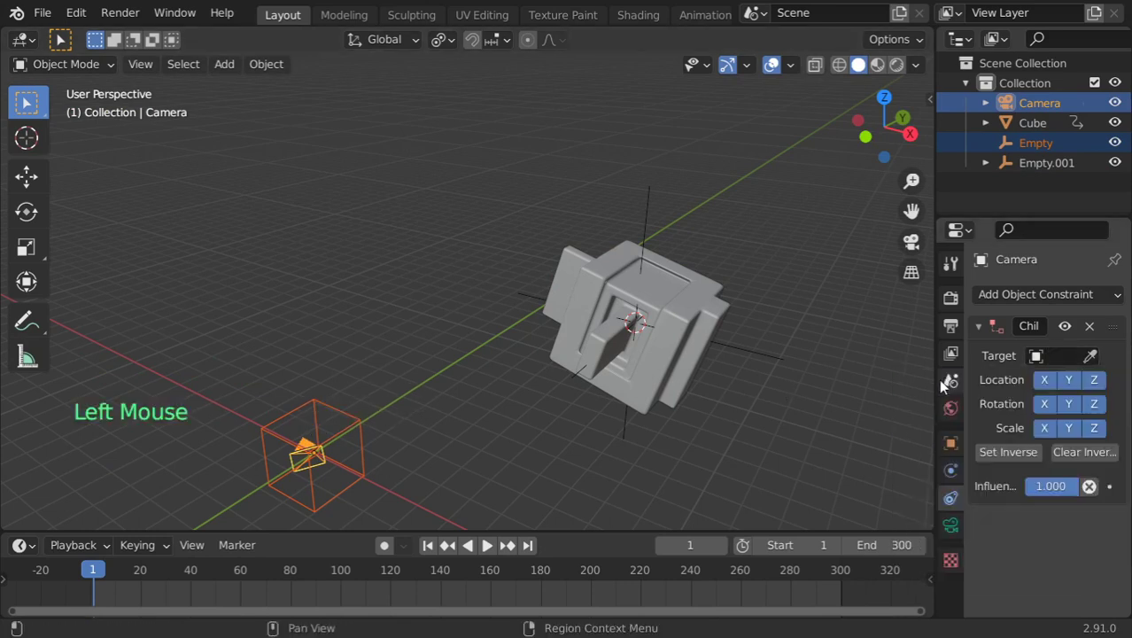
click(349, 436)
click(323, 446)
key(g)
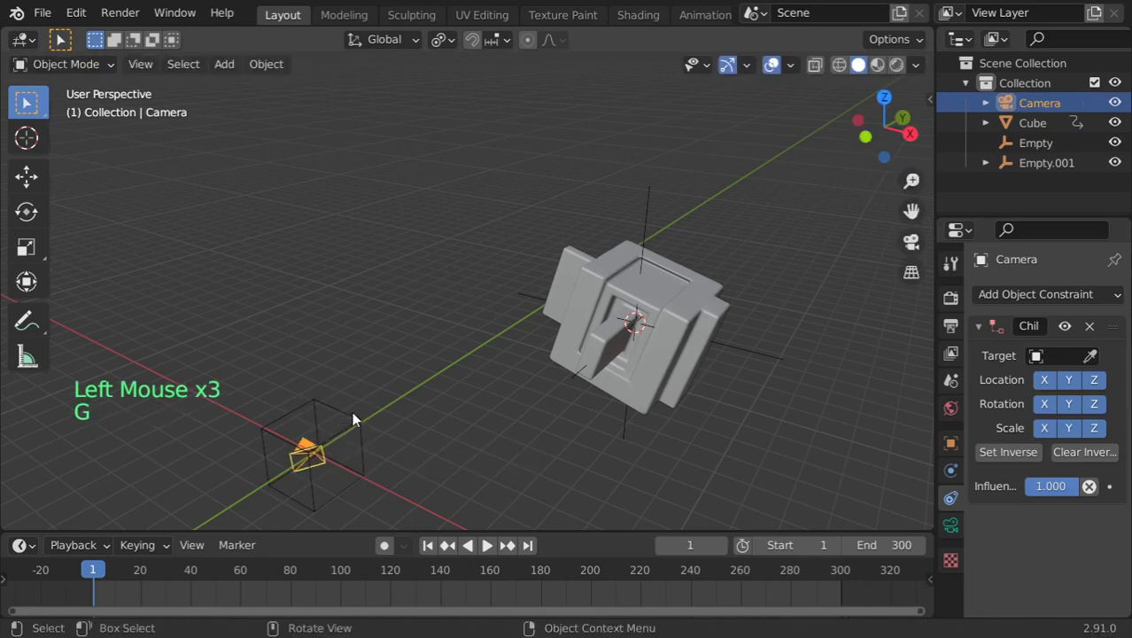
click(1021, 456)
key(g)
click(1063, 363)
Give Empty a Child Of constraint targeting the Camera and start nudging its position.
click(355, 434)
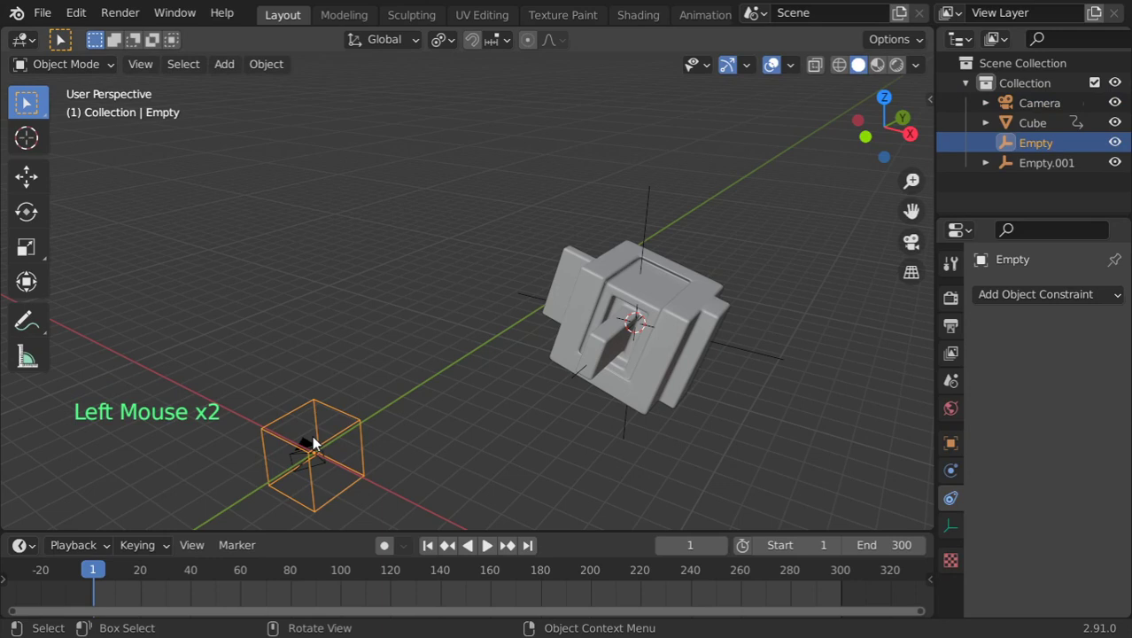
click(317, 446)
click(1096, 332)
click(362, 430)
click(1075, 306)
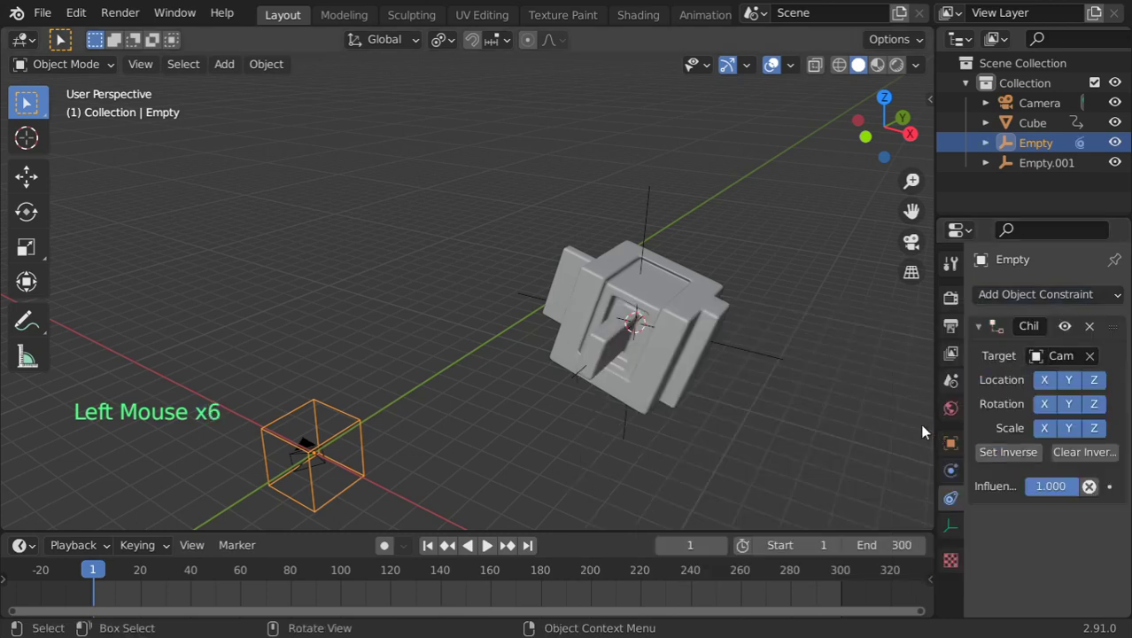
key(g)
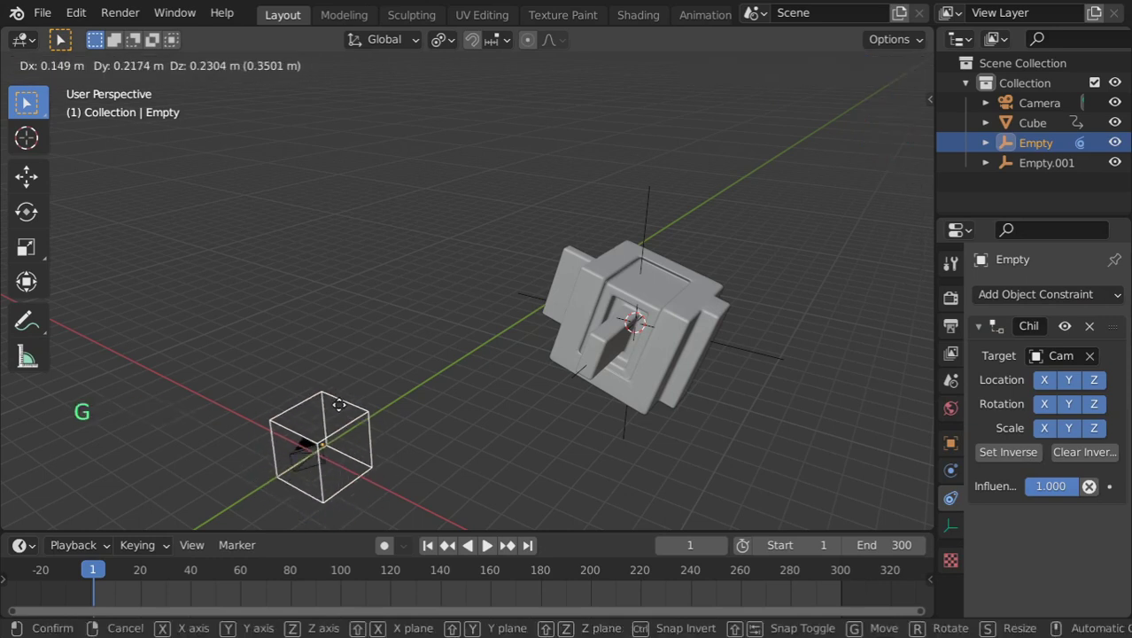
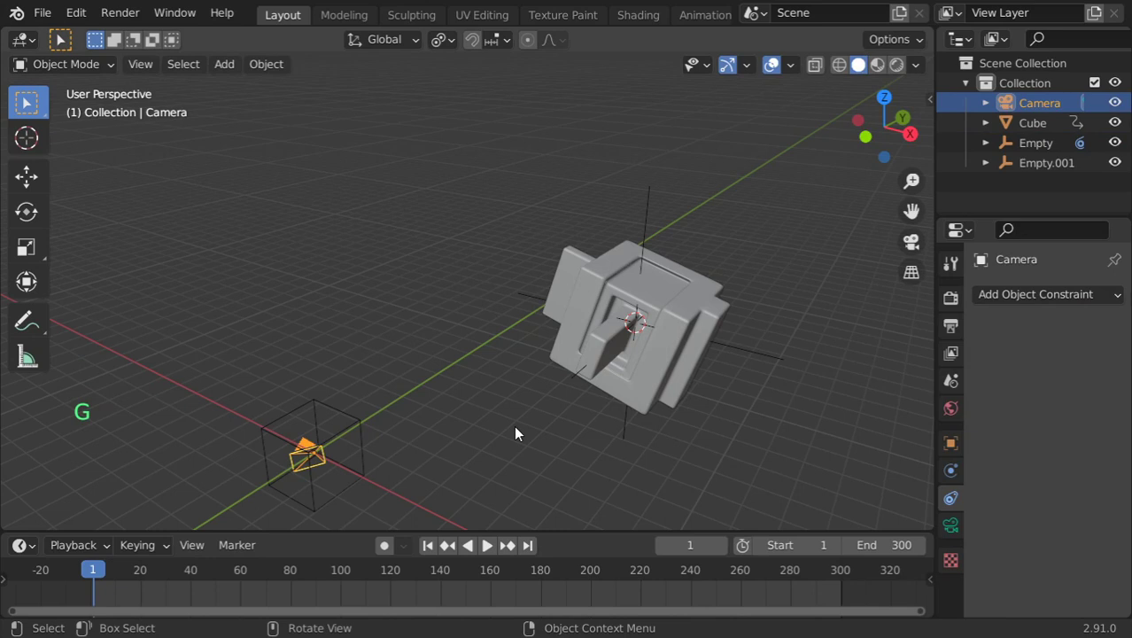
Add a Track To constraint to the camera targeting Empty.001.
middle_click(523, 422)
middle_click(511, 414)
scroll(down, 3)
scroll(down, 3)
middle_click(436, 426)
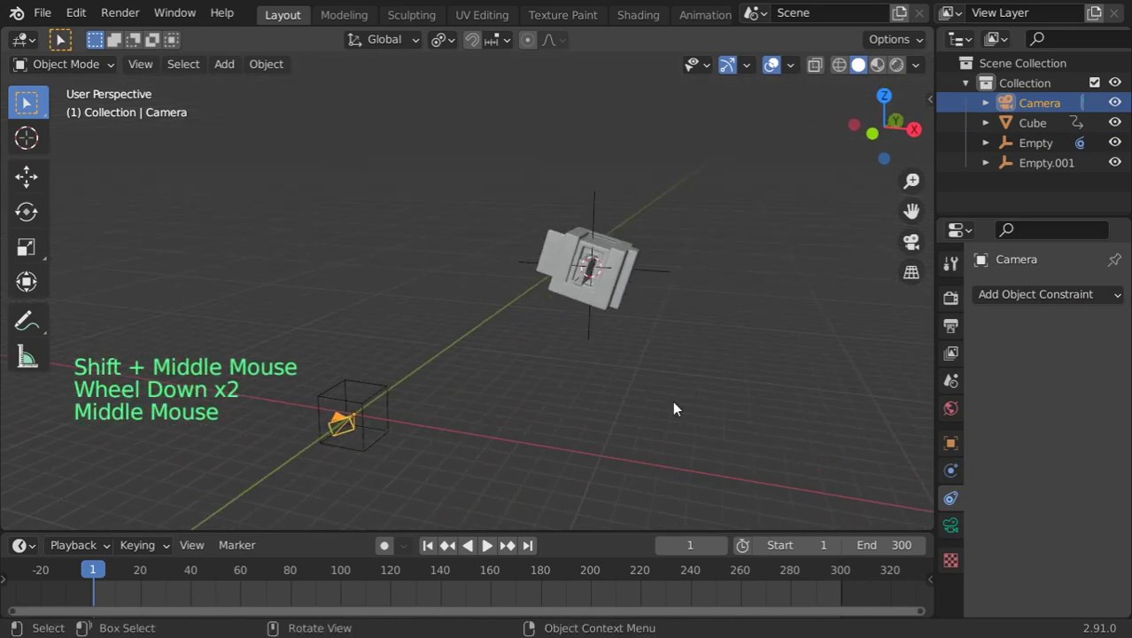
click(1063, 303)
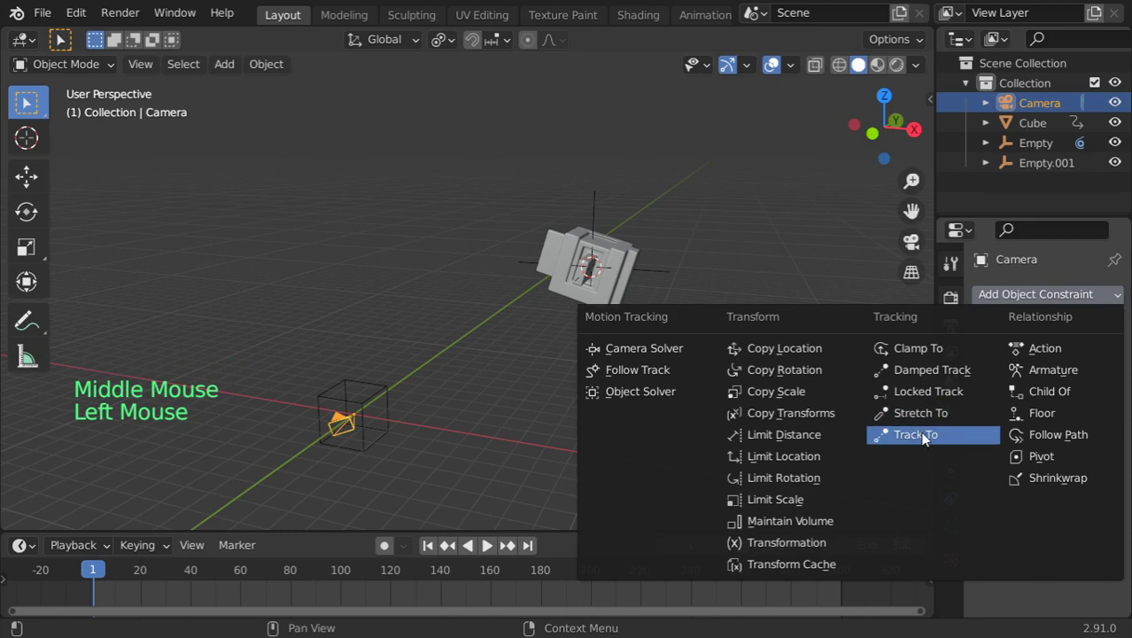
click(1090, 364)
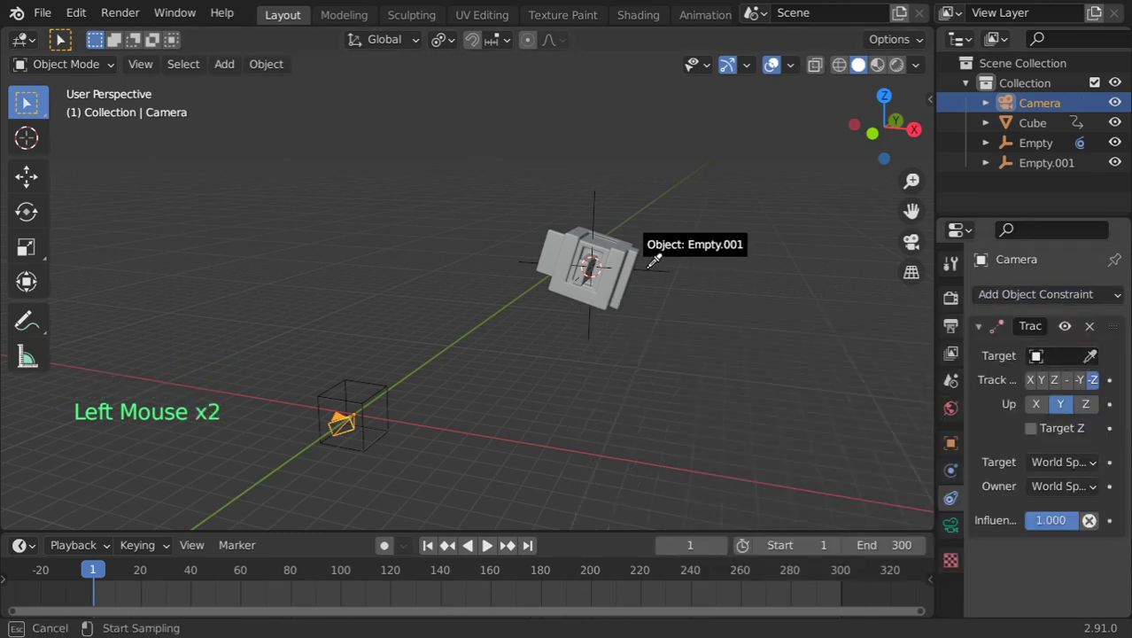
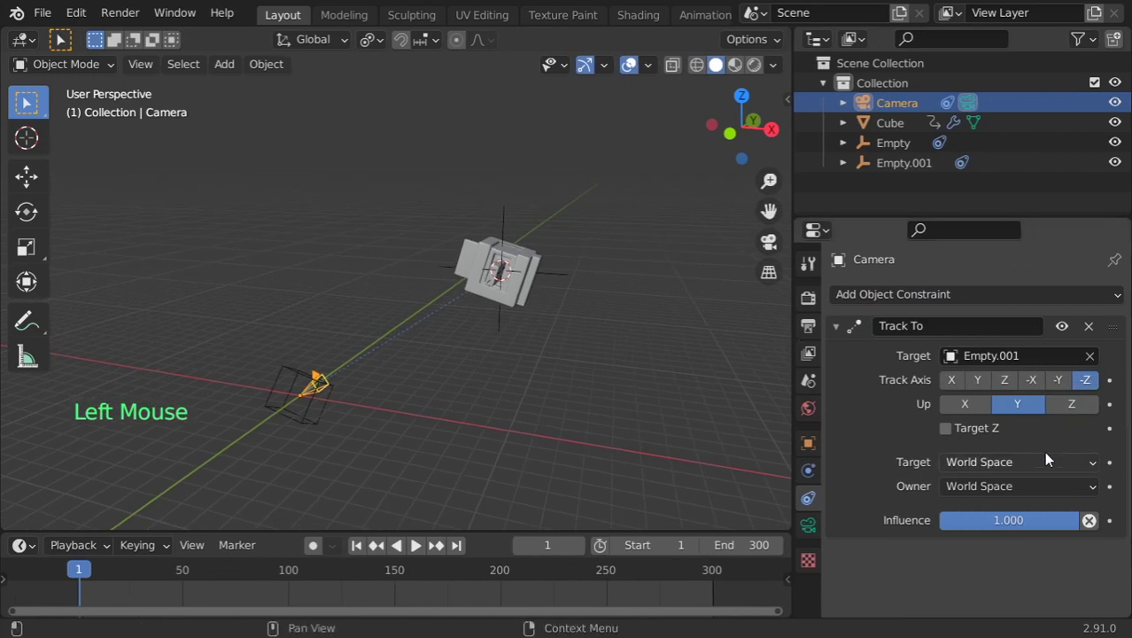
Cycle the track axis through X, Y, -X, -Y and settle on -Z so the camera aims at the empty.
click(987, 384)
click(1009, 386)
click(967, 386)
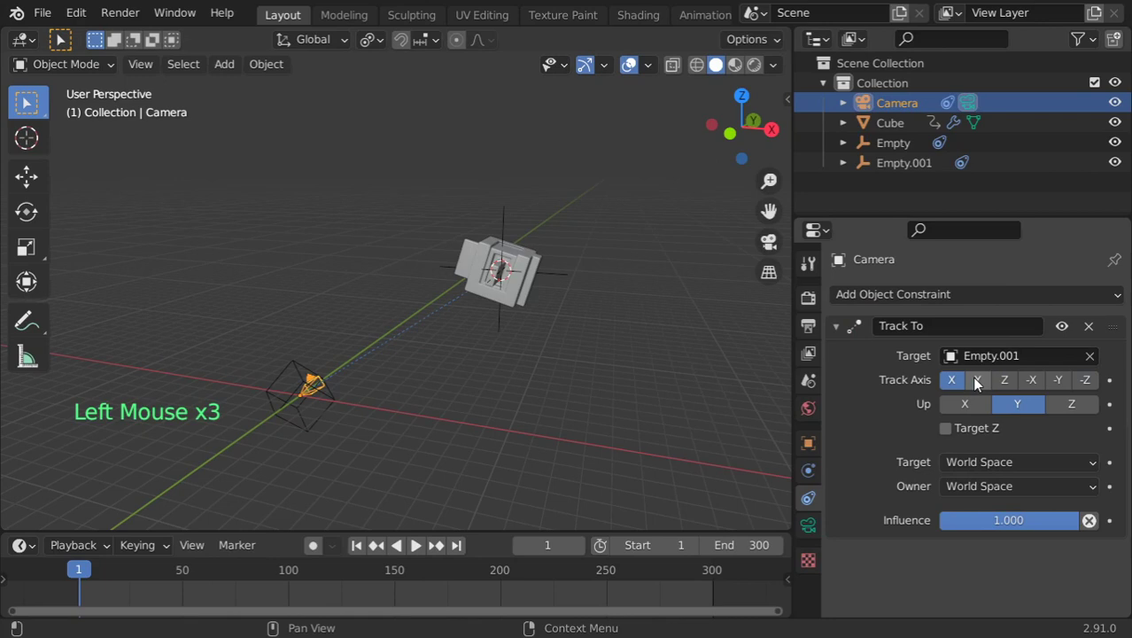
click(991, 385)
middle_click(386, 416)
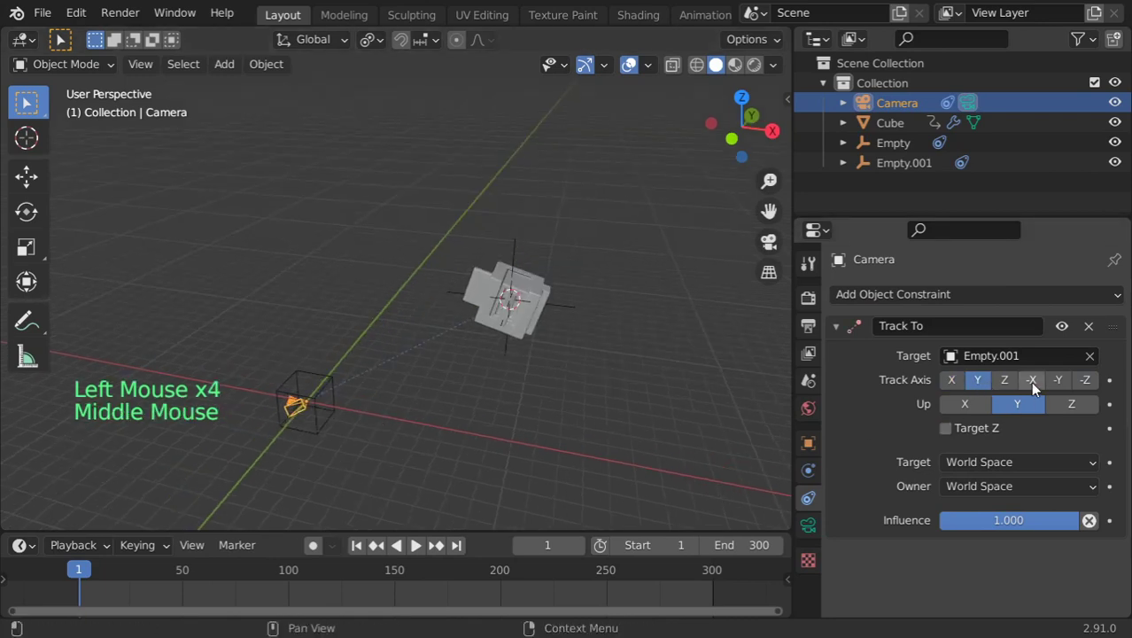
click(1018, 388)
click(1045, 390)
click(1085, 388)
middle_click(394, 429)
scroll(up, 3)
middle_click(309, 371)
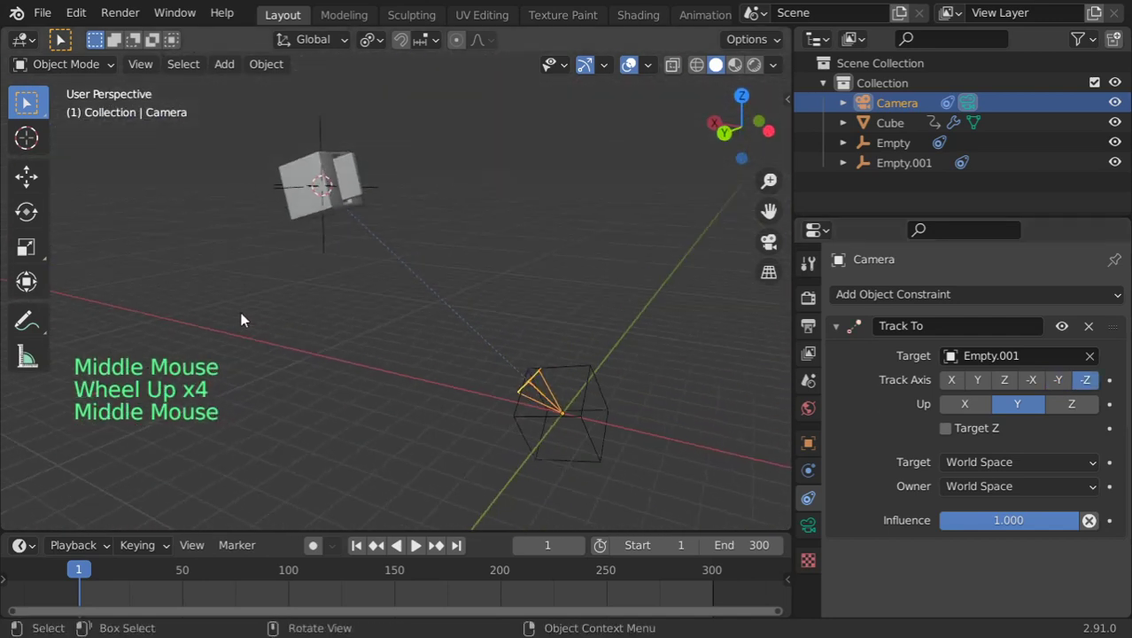
Test-move Empty.001 and the cube to see how the constraints respond.
click(379, 193)
key(g)
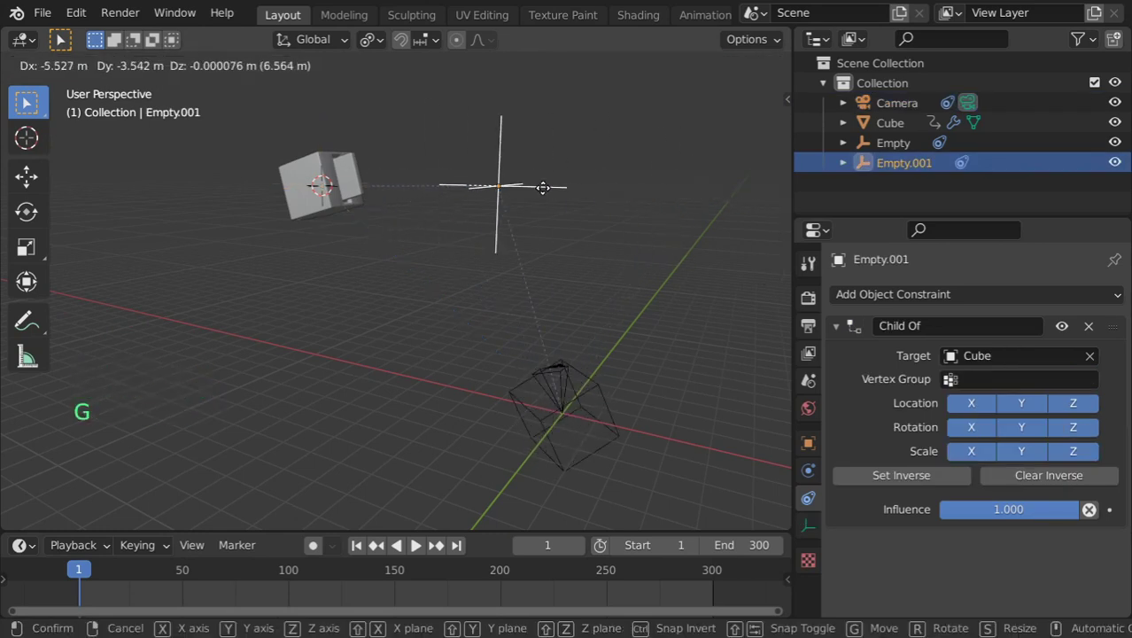
click(375, 199)
key(g)
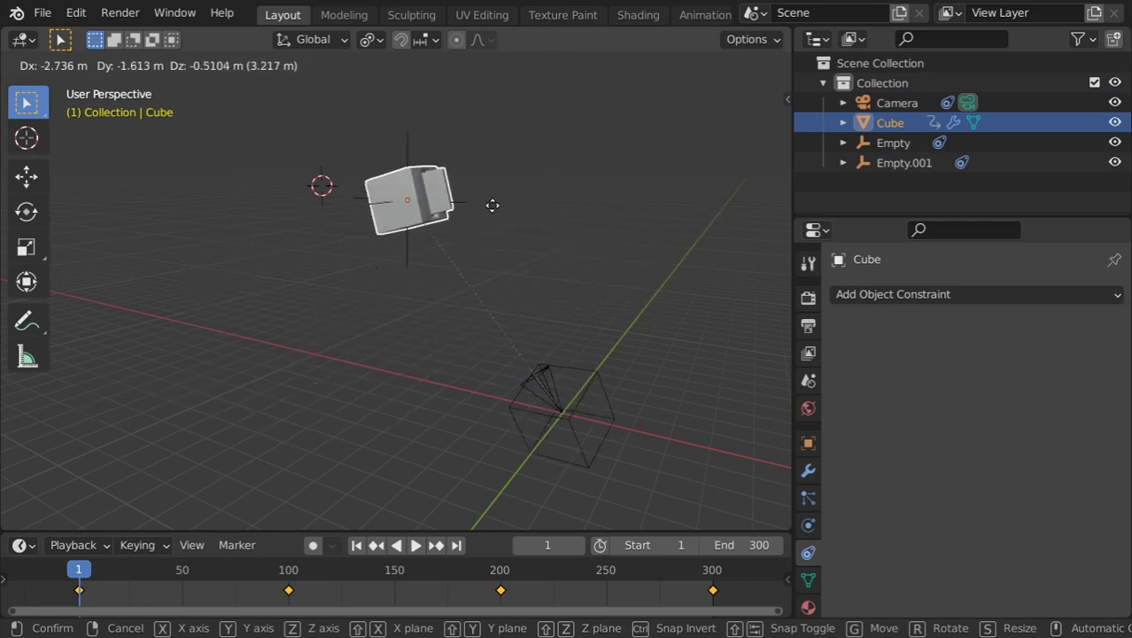
Move Empty.001 in stages until it sits at the cube's centre.
click(387, 191)
key(g)
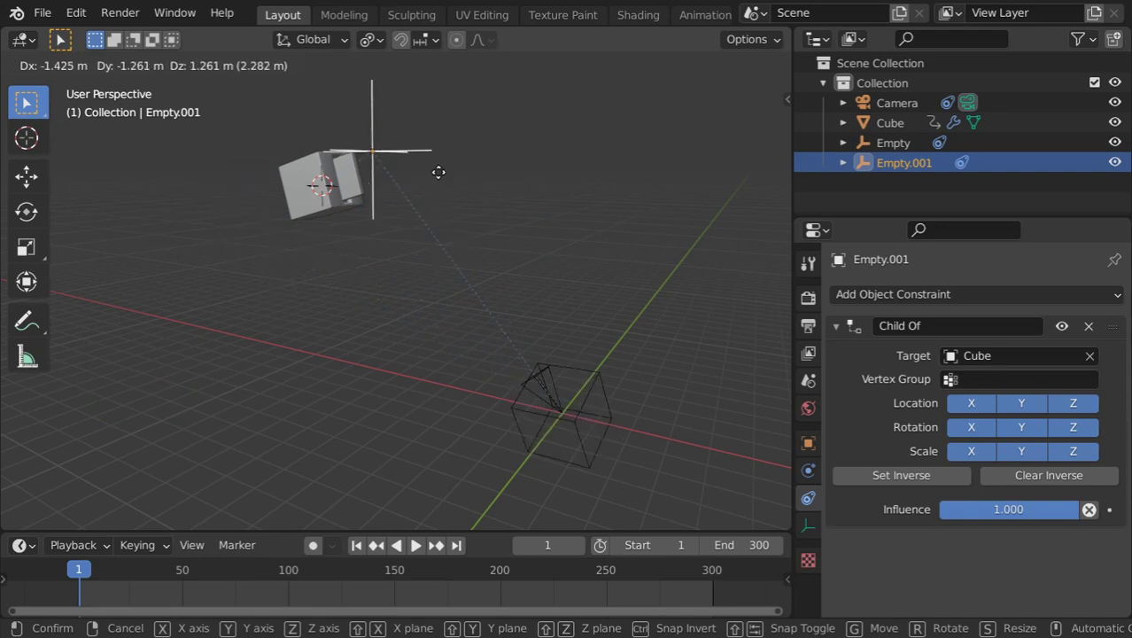
click(361, 188)
key(g)
click(331, 237)
click(346, 182)
key(g)
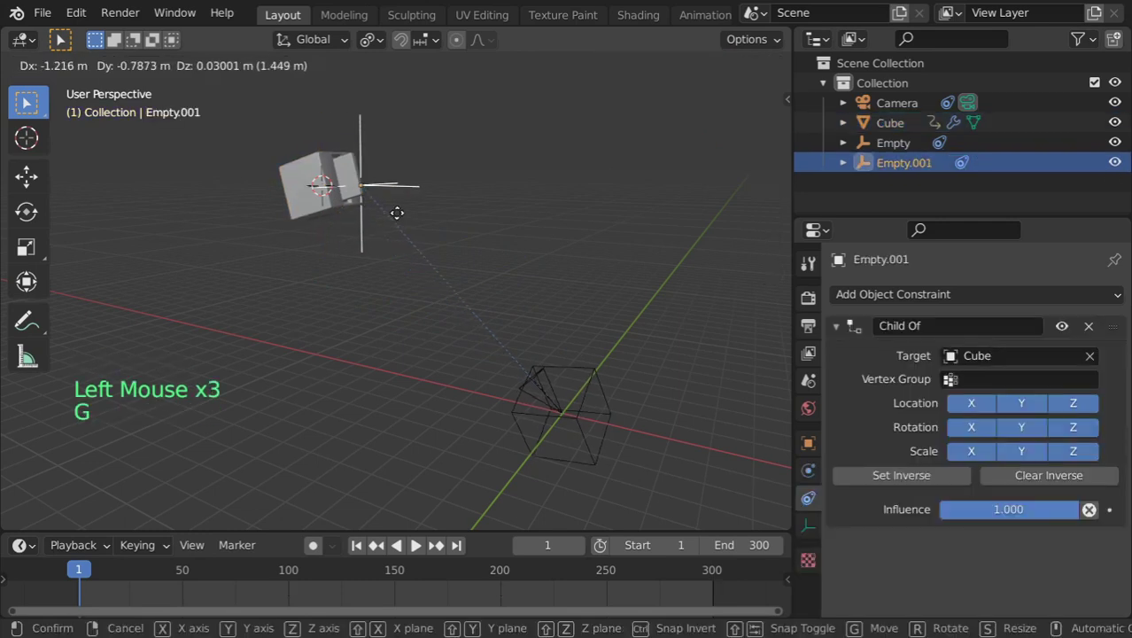
click(340, 192)
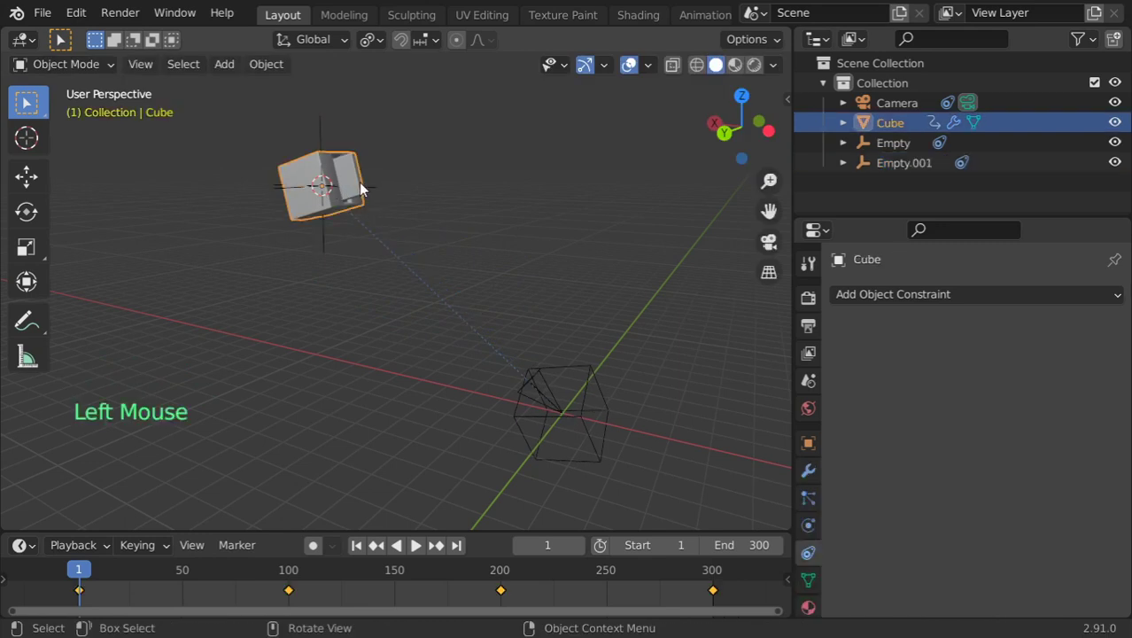
click(327, 227)
click(324, 228)
key(g)
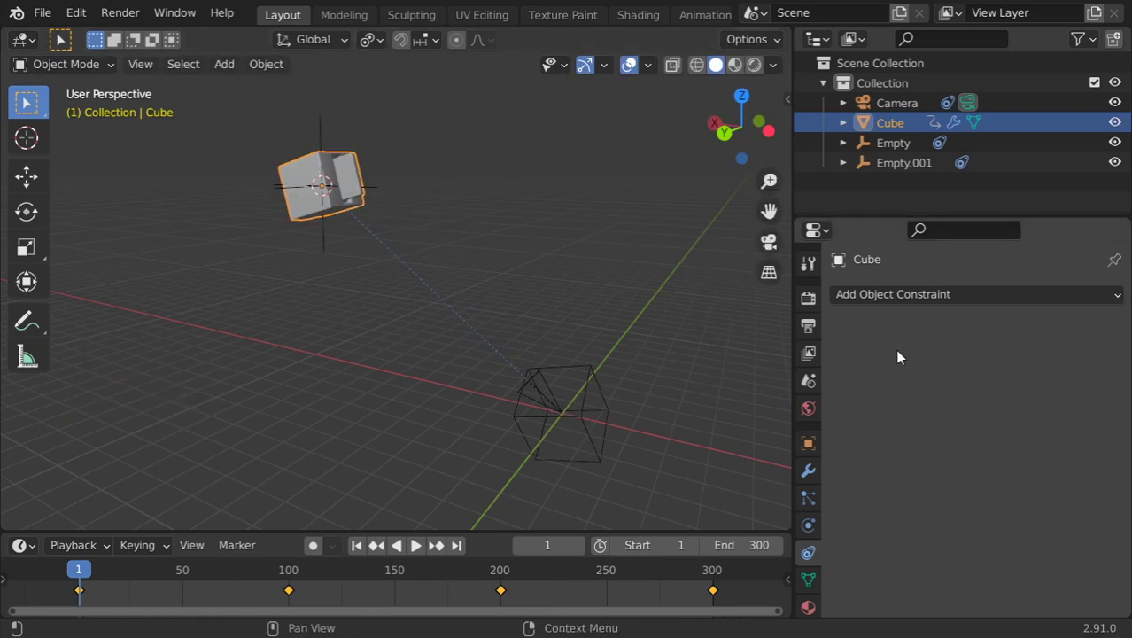
click(910, 302)
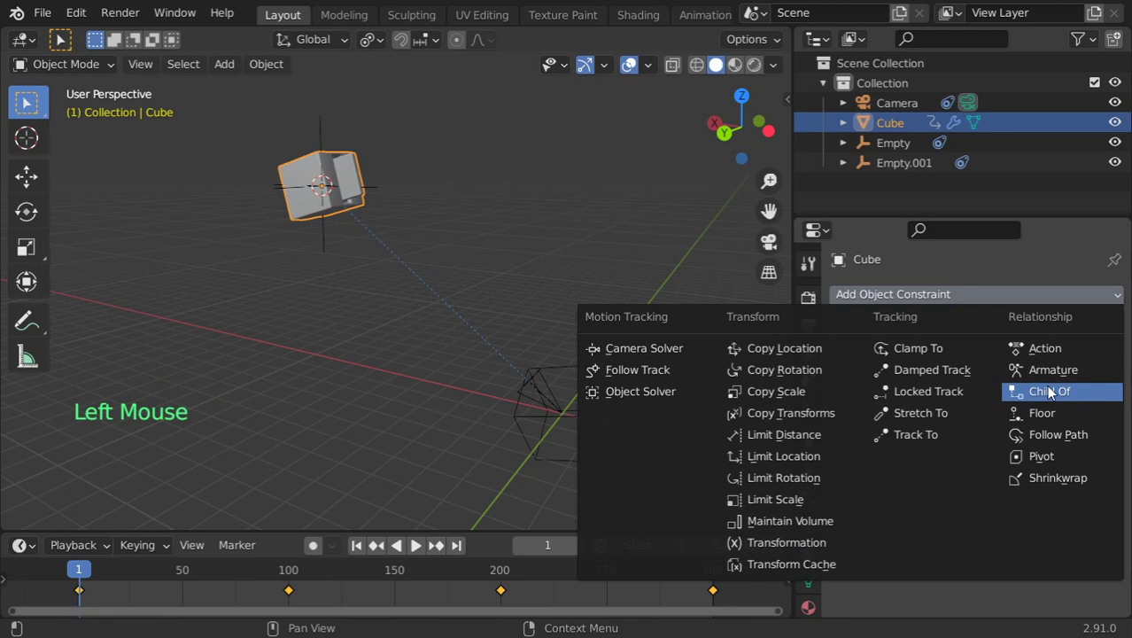
click(575, 420)
click(327, 187)
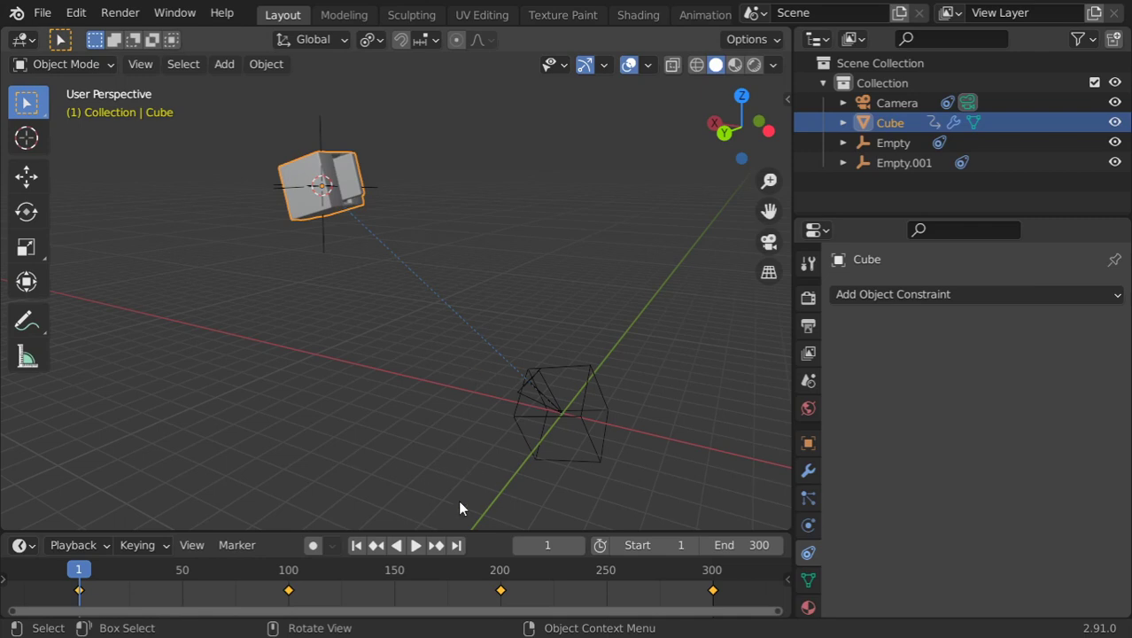
key(KP_0)
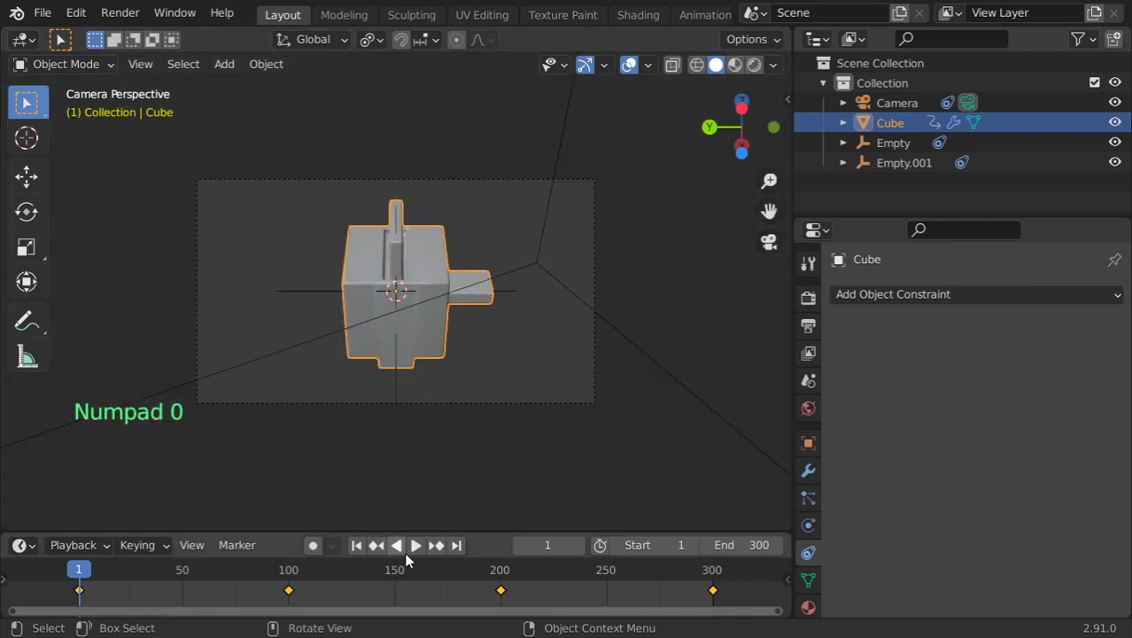
click(418, 553)
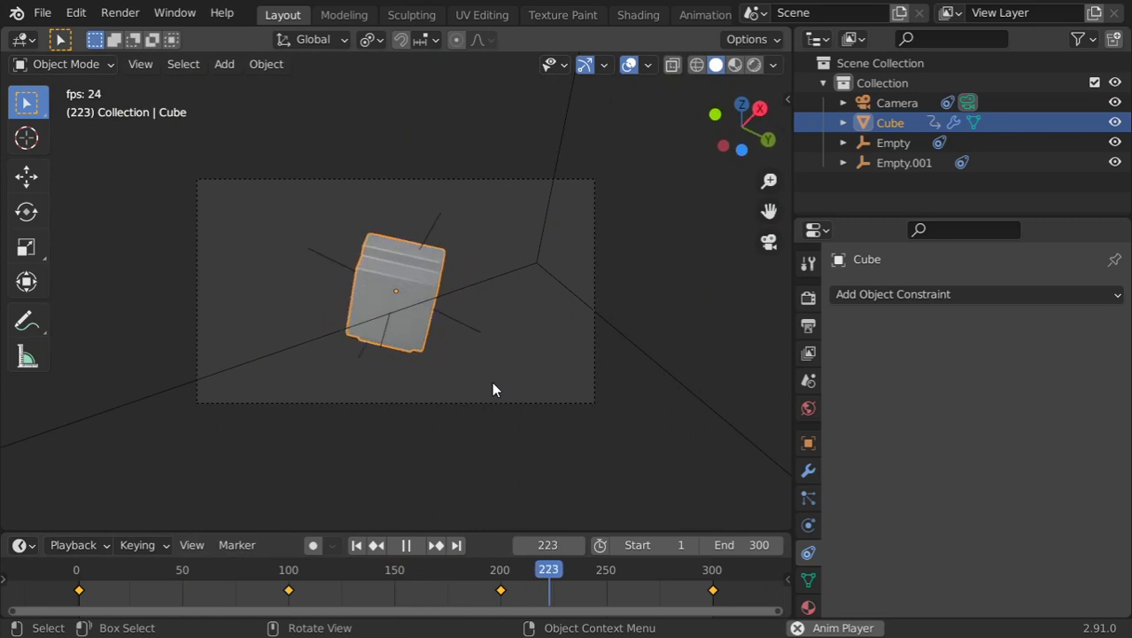
key(Escape)
key(KP_0)
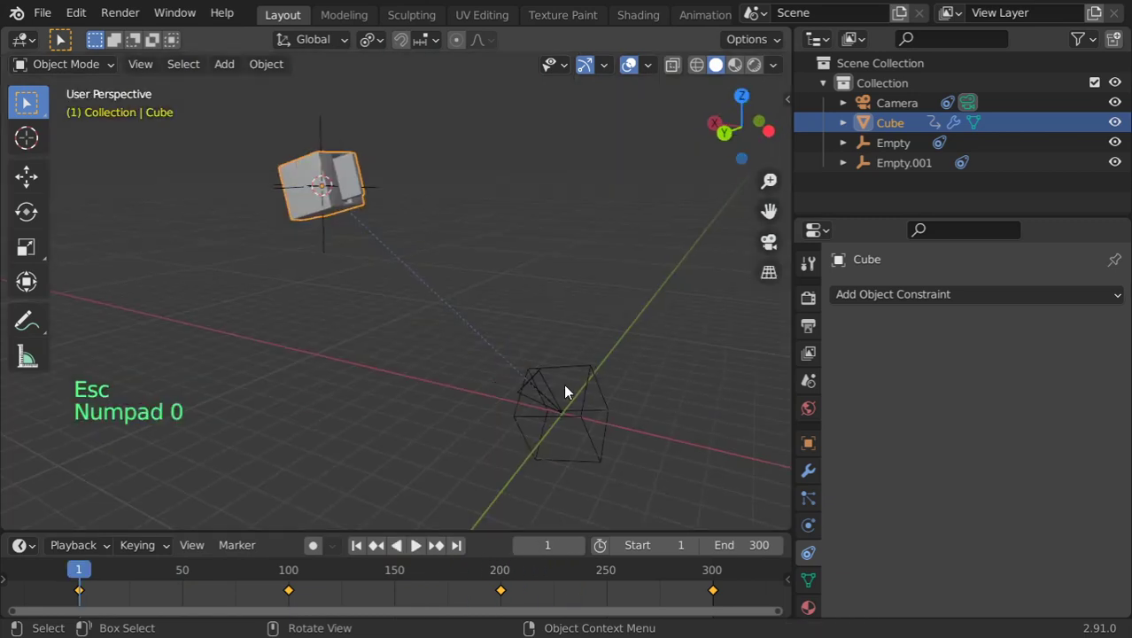
Play the animation, then select the camera and reposition it while orbiting around the cube.
click(546, 399)
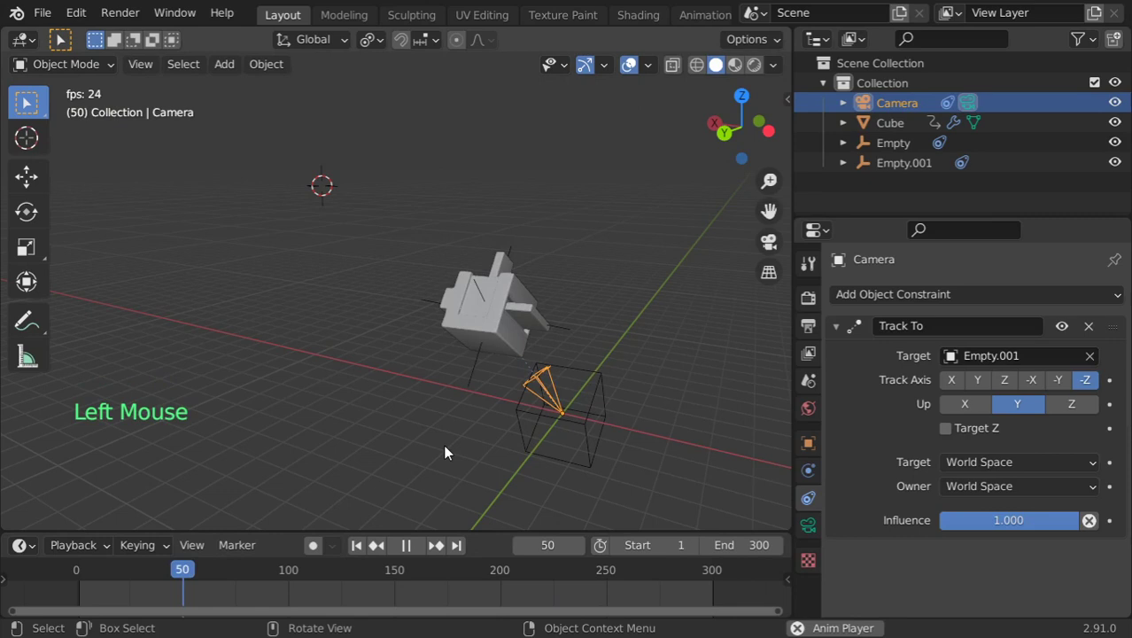
key(Escape)
click(580, 418)
middle_click(589, 433)
key(g)
click(609, 464)
middle_click(465, 390)
key(g)
scroll(down, 3)
middle_click(548, 356)
key(g)
Look through the camera with Numpad 0, play the animation, and select Empty.001 to inspect it.
key(KP_0)
click(429, 551)
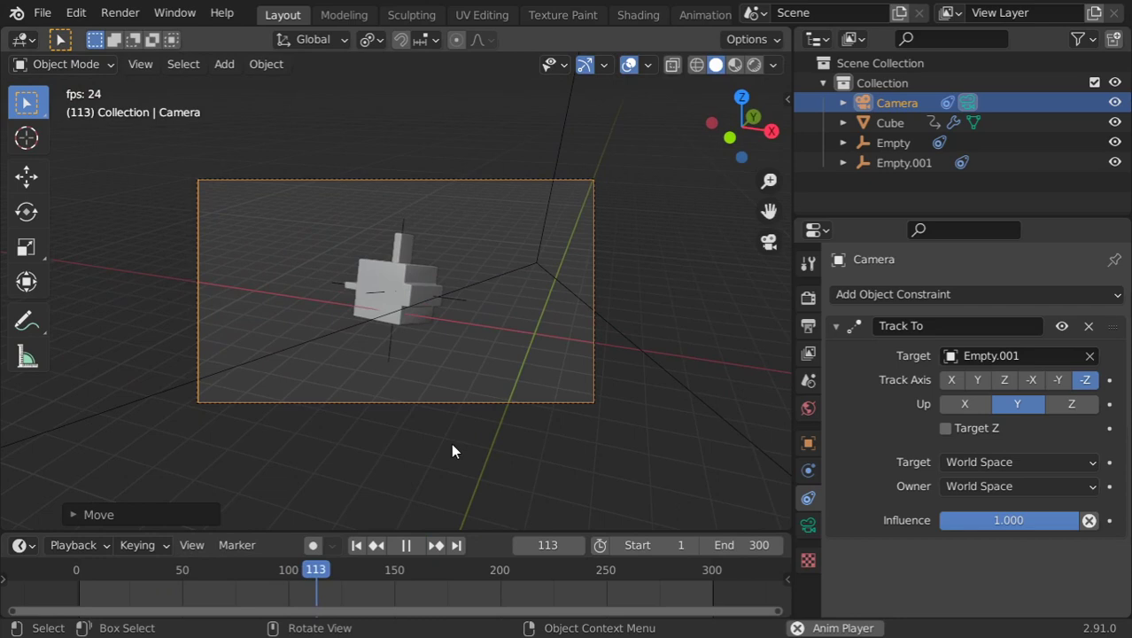
click(380, 342)
click(390, 343)
key(g)
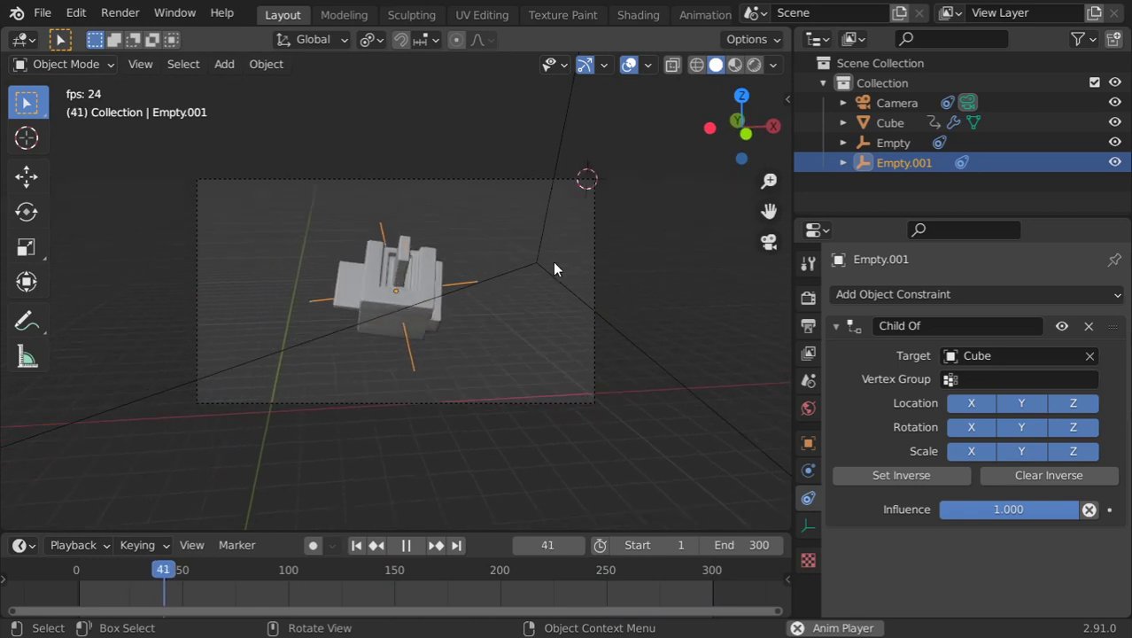
click(634, 76)
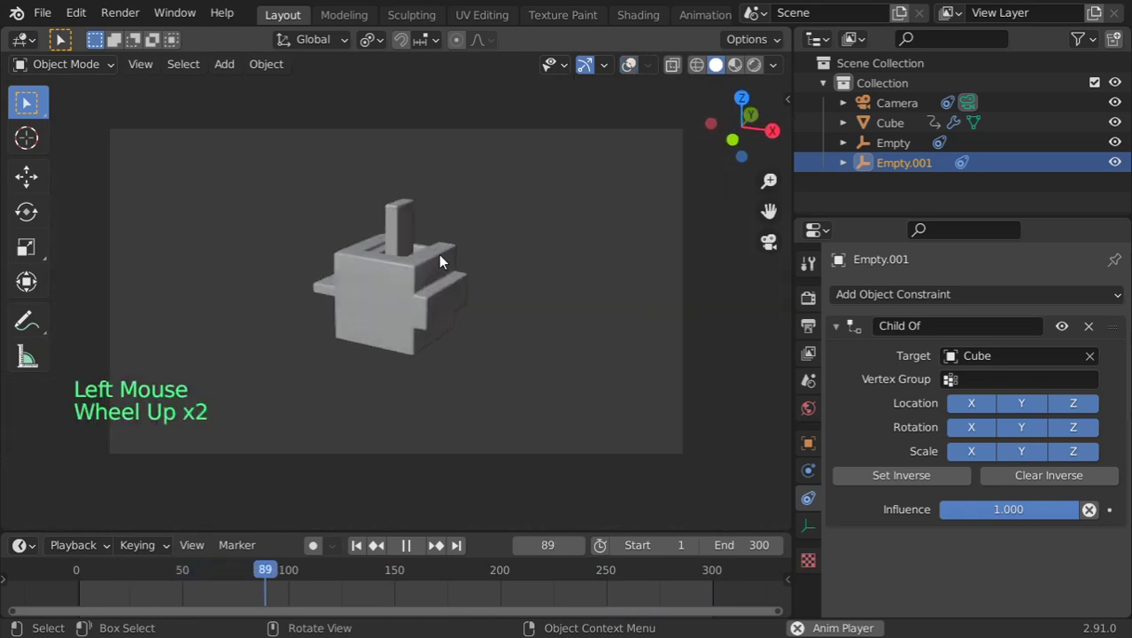